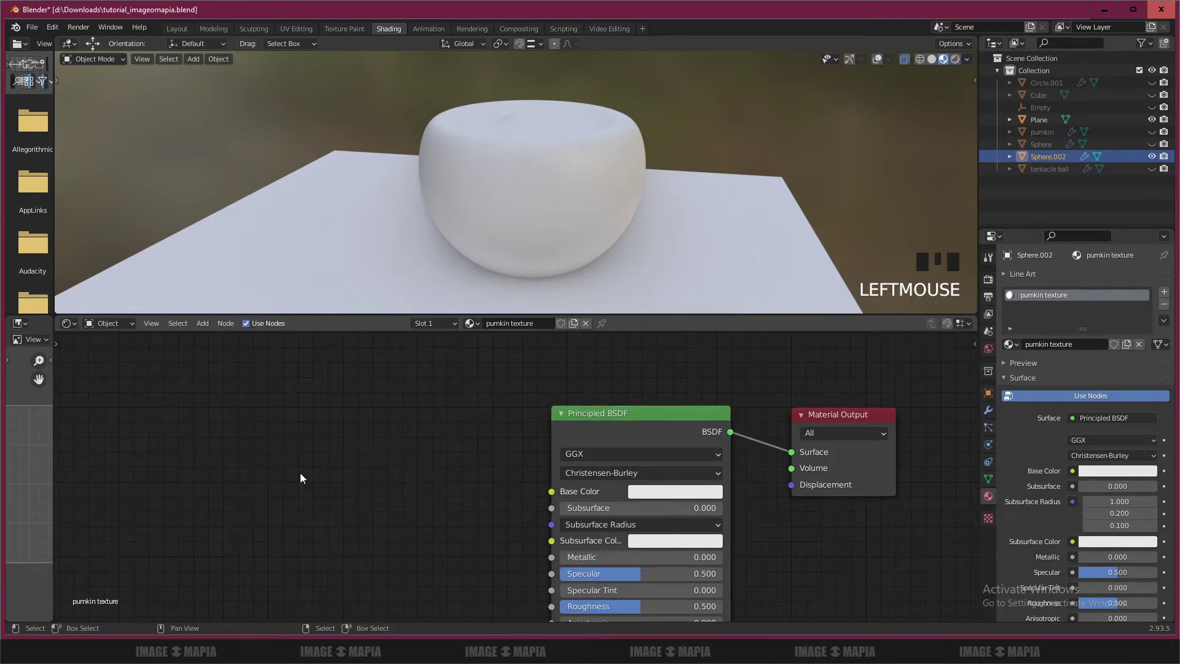
# Step: Add a ColorRamp node to the pumpkin texture material with Shift+A
pyautogui.press('shift+a')
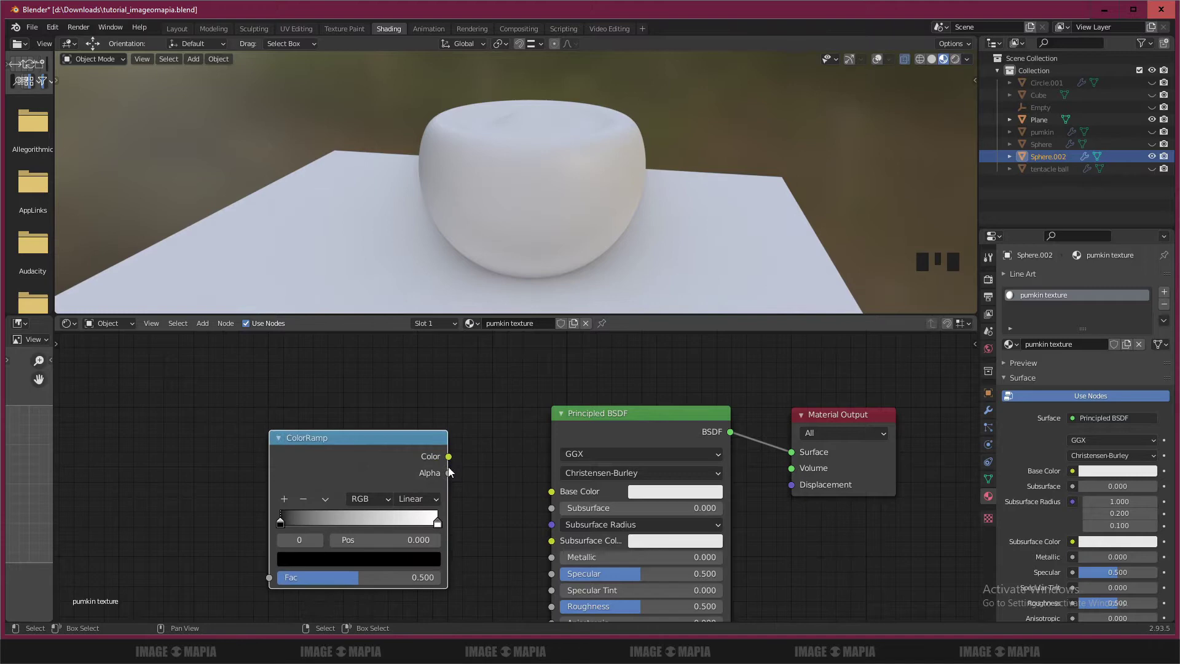
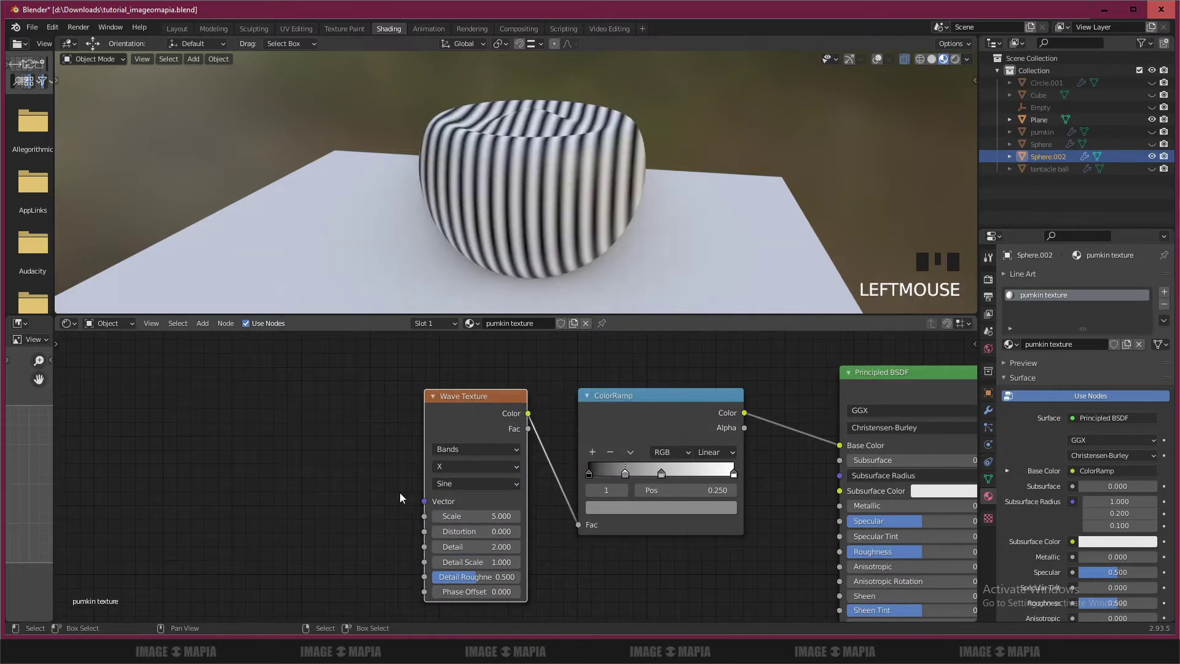
pyautogui.moveTo(535, 230); pyautogui.dragTo(313, 475)
pyautogui.scroll(-3)
pyautogui.press('ctrl+t')
pyautogui.moveTo(381, 431); pyautogui.dragTo(314, 420)
pyautogui.moveTo(314, 420); pyautogui.dragTo(547, 261)
pyautogui.middleClick(585, 263)
pyautogui.scroll(3)
pyautogui.middleClick(578, 242)
pyautogui.scroll(3)
pyautogui.moveTo(329, 403); pyautogui.dragTo(255, 520)
pyautogui.moveTo(263, 510); pyautogui.dragTo(284, 483)
pyautogui.click(386, 377)
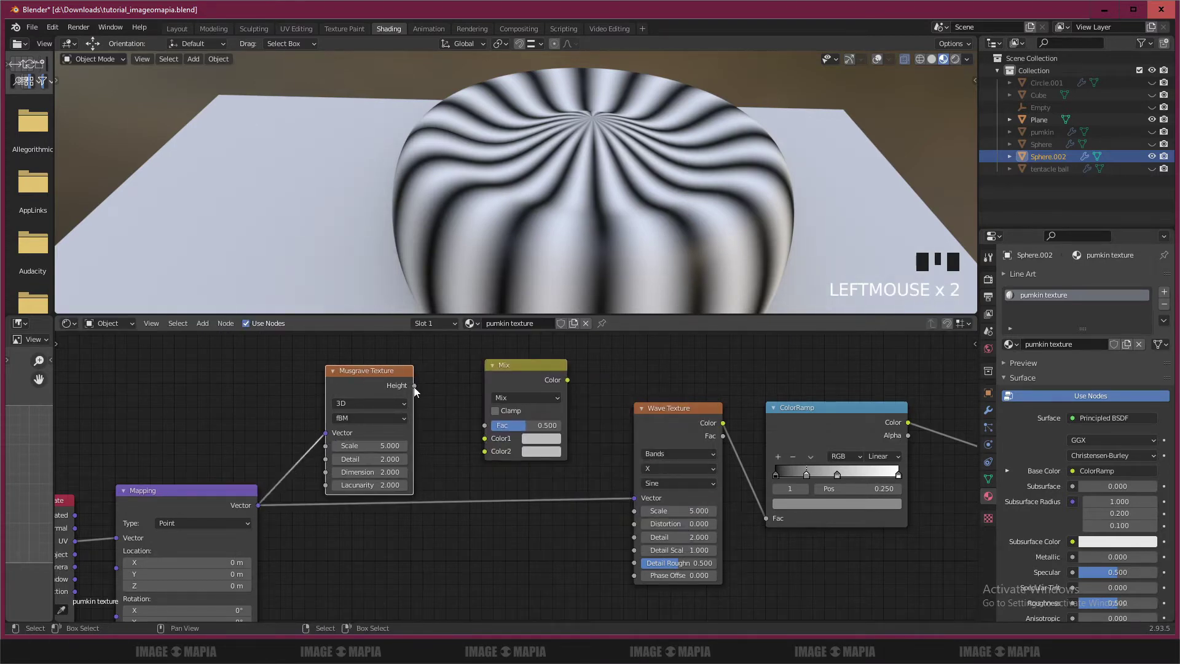
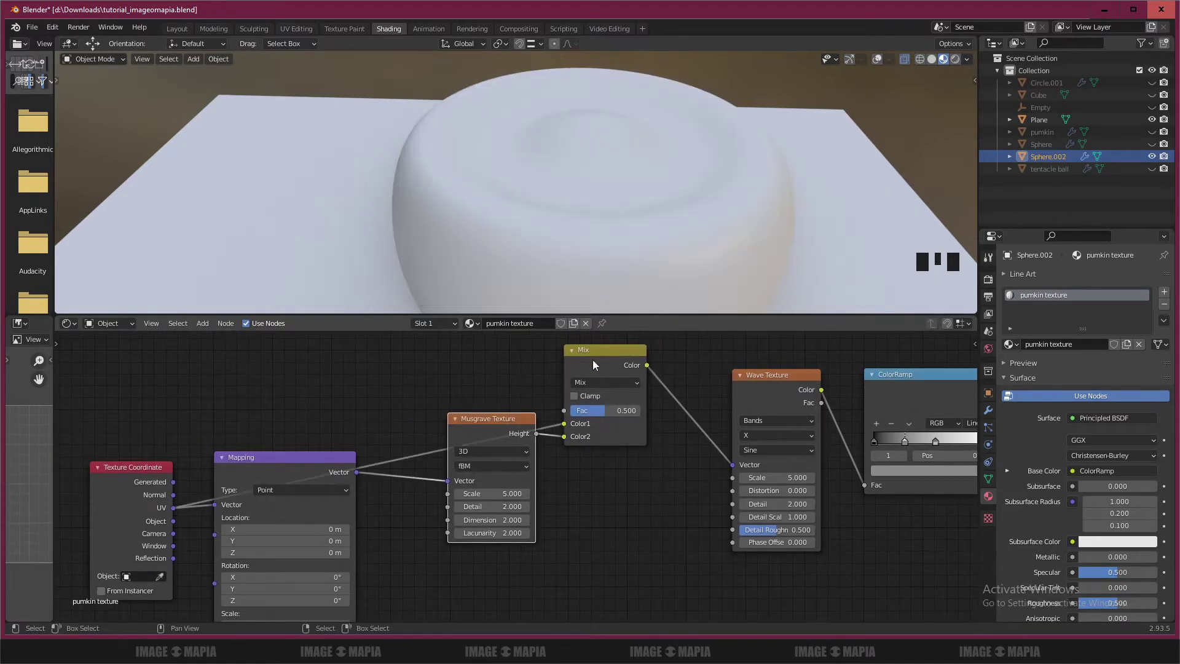
# Step: Set the Mix node's factor field to 0 so the noise barely tints the stripes
pyautogui.click(598, 354)
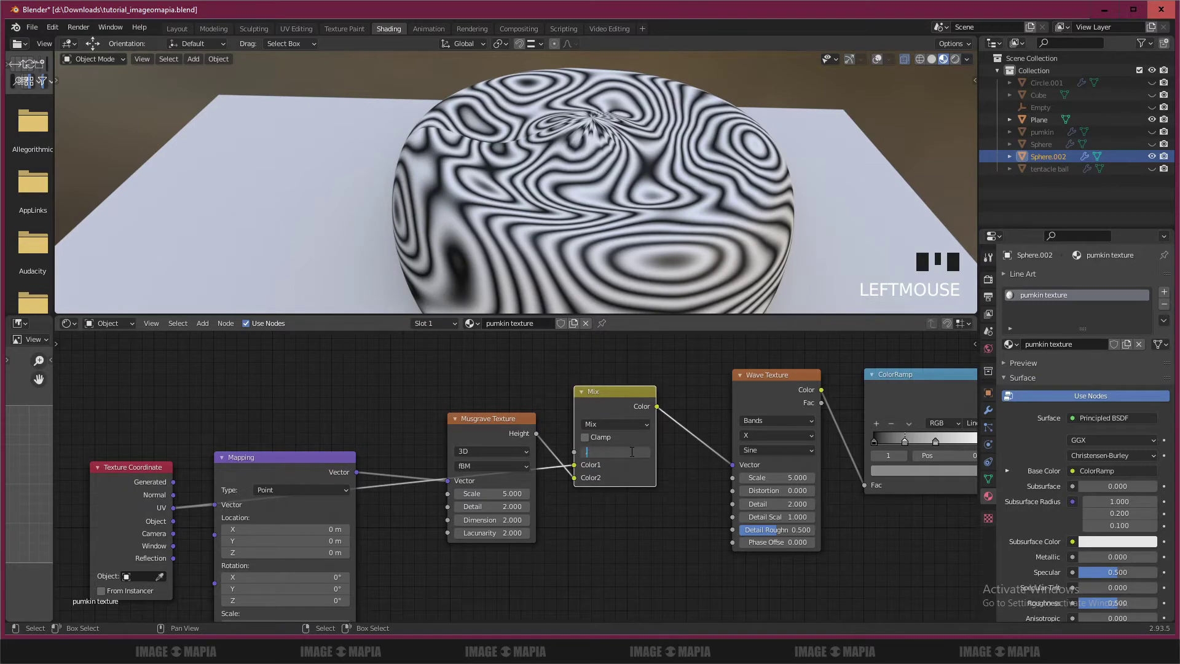
pyautogui.press('KP_0')
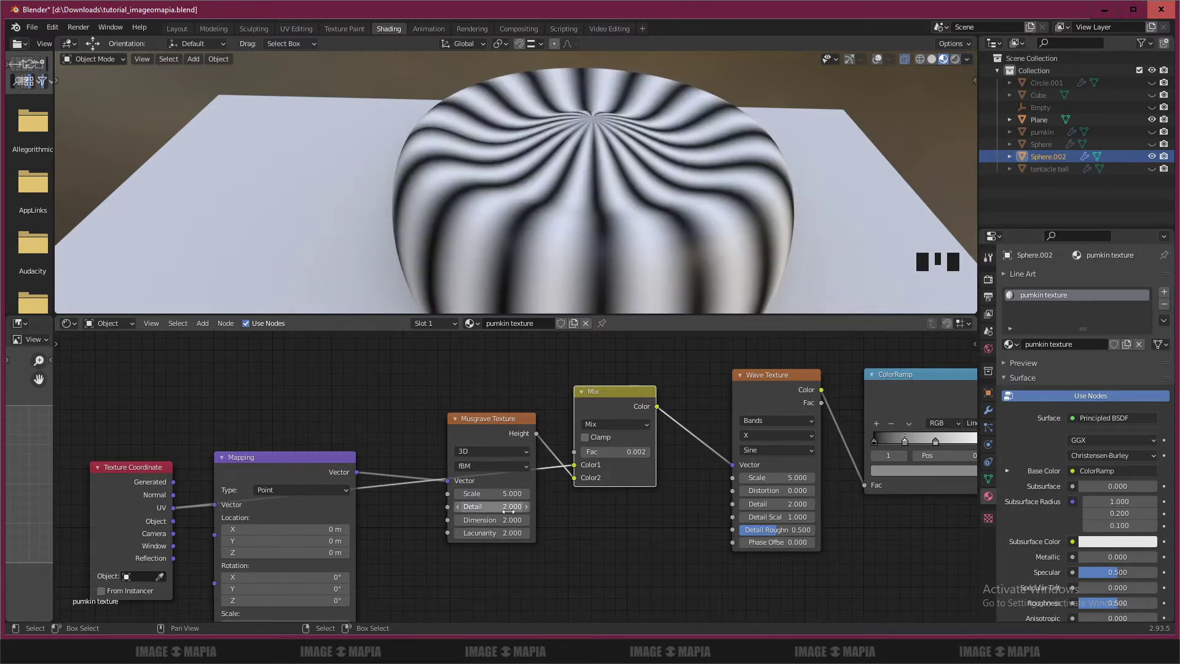
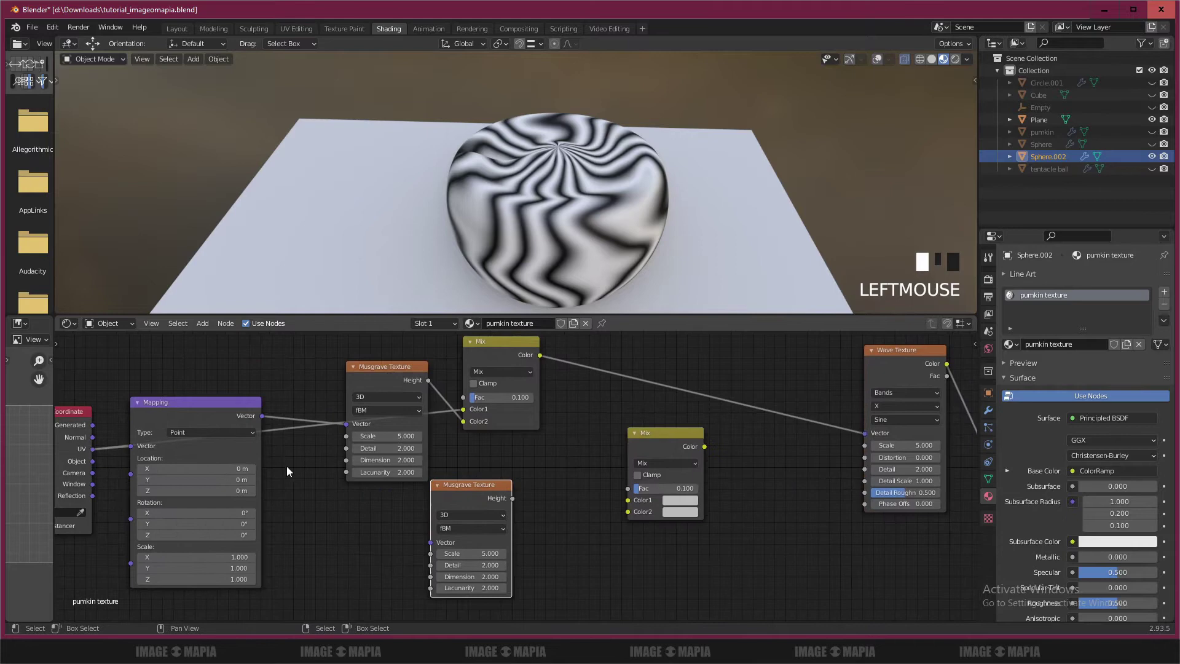
# Step: Wire Mapping into the second Musgrave texture and raise the first Musgrave's scale to a large value
pyautogui.moveTo(515, 503); pyautogui.dragTo(639, 518)
pyautogui.moveTo(713, 464); pyautogui.dragTo(868, 440)
pyautogui.scroll(3)
pyautogui.click(385, 375)
pyautogui.scroll(3)
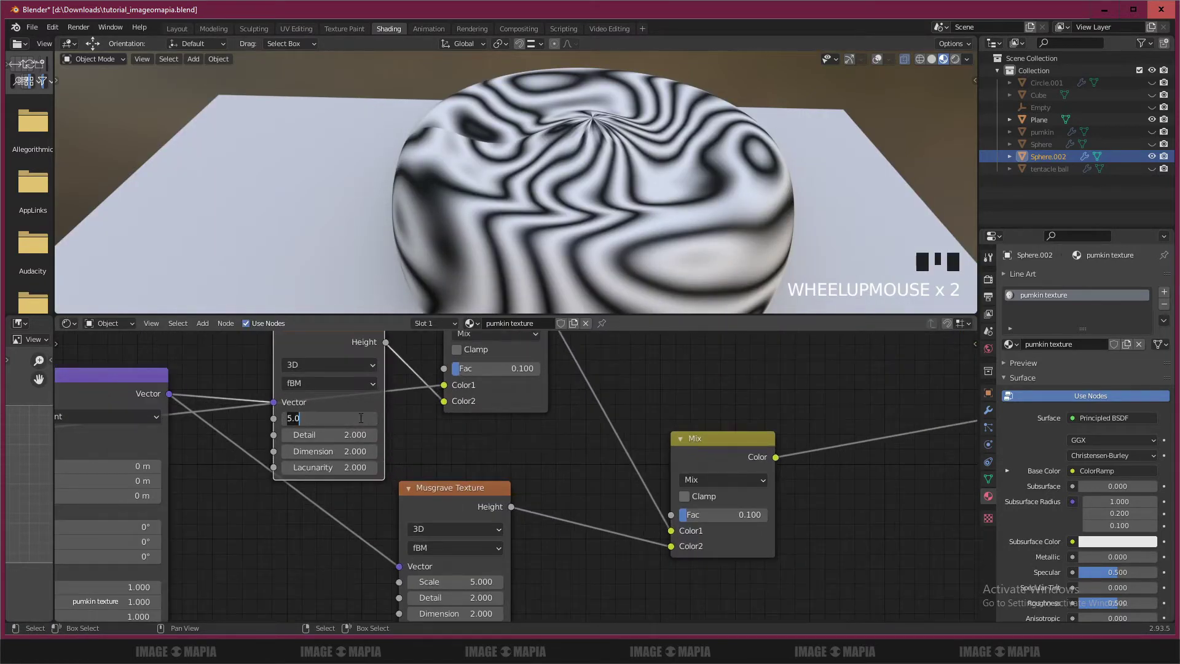
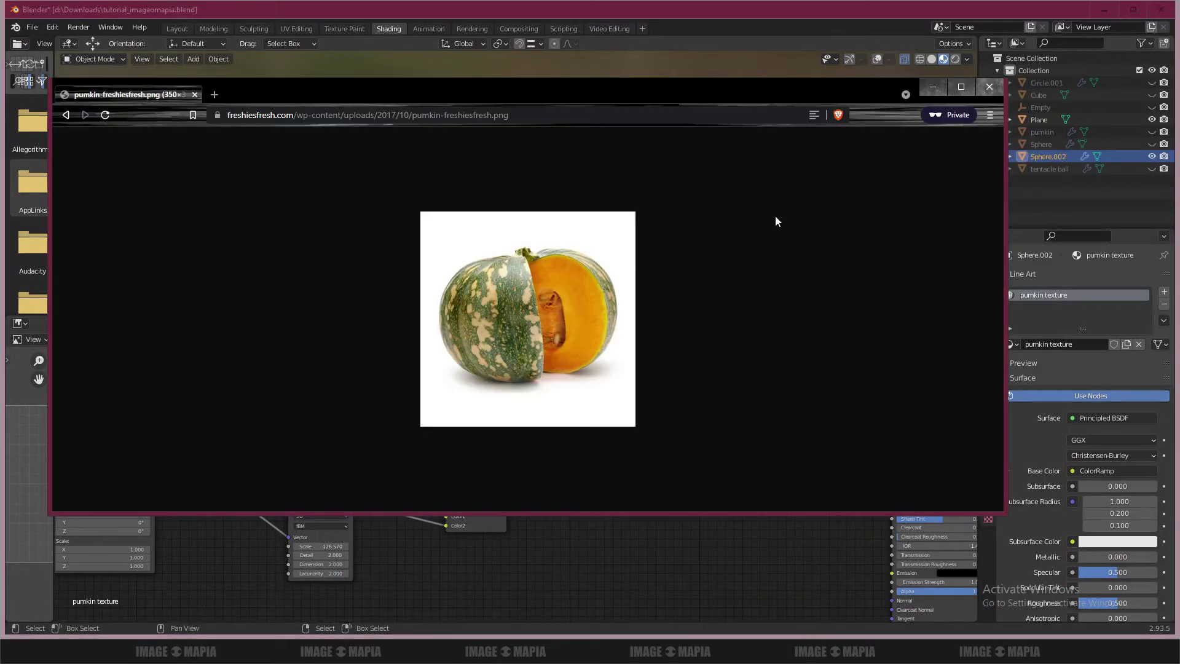
# Step: Recolour a ColorRamp stop green, checking against the pumpkin reference photo
pyautogui.moveTo(933, 92); pyautogui.dragTo(592, 481)
pyautogui.click(592, 481)
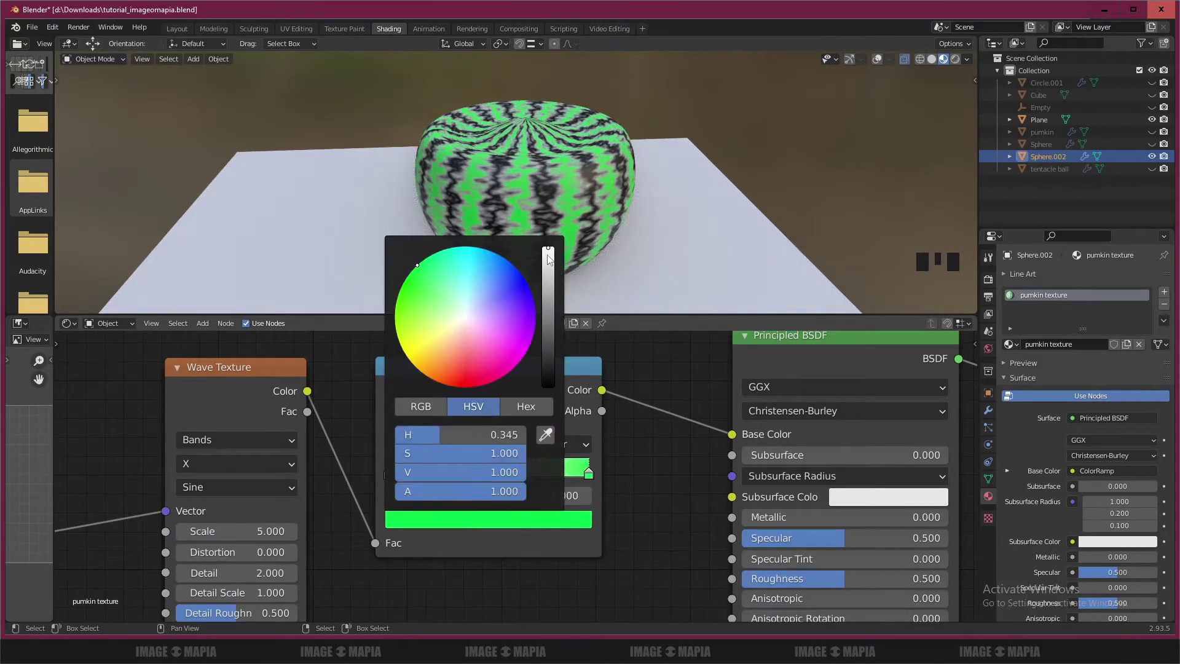
pyautogui.scroll(3)
pyautogui.scroll(-3)
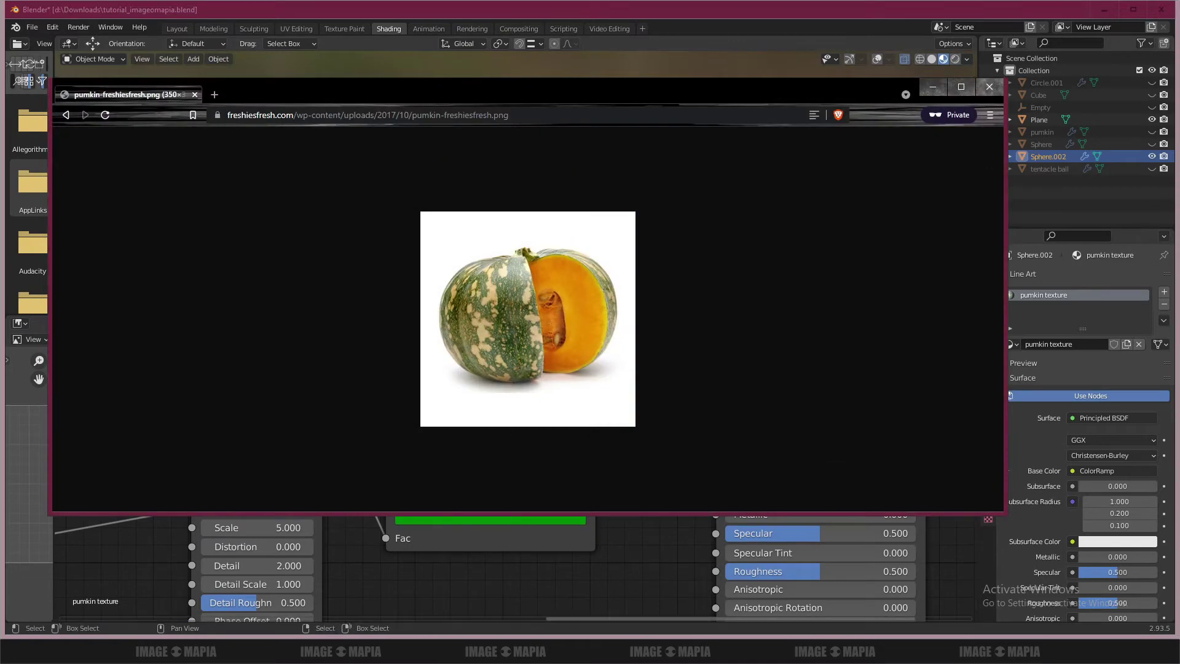
# Step: Recolour another ramp stop pale yellow and nudge a stop's position along the gradient
pyautogui.click(399, 479)
pyautogui.click(470, 525)
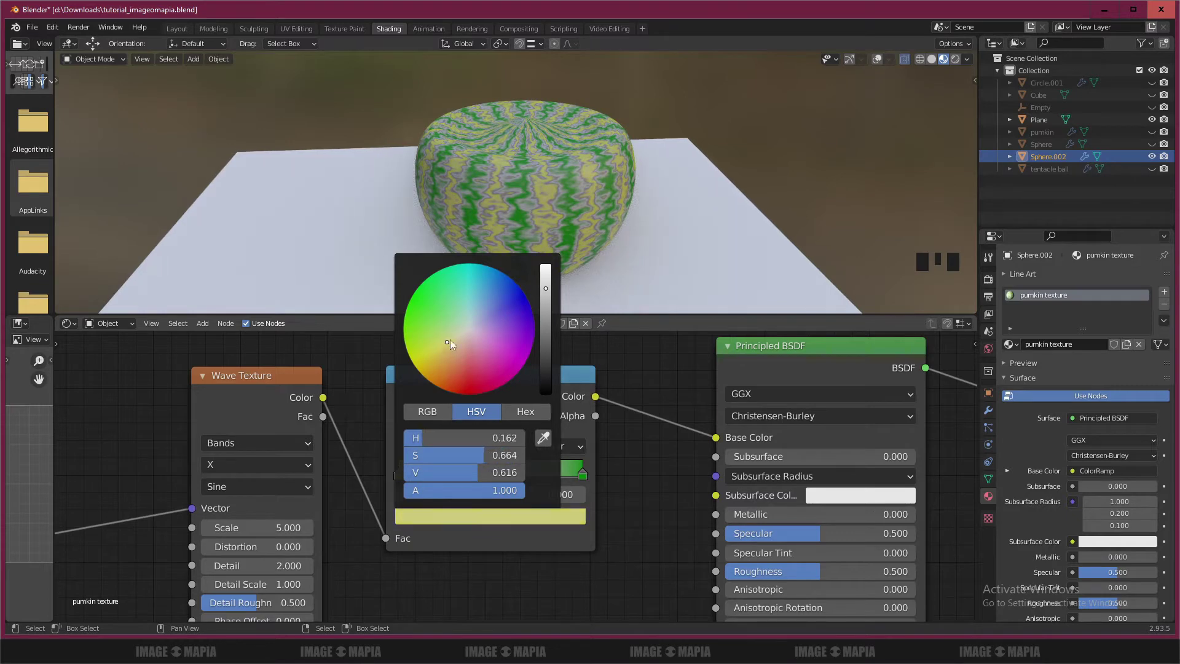
pyautogui.moveTo(495, 476); pyautogui.dragTo(501, 534)
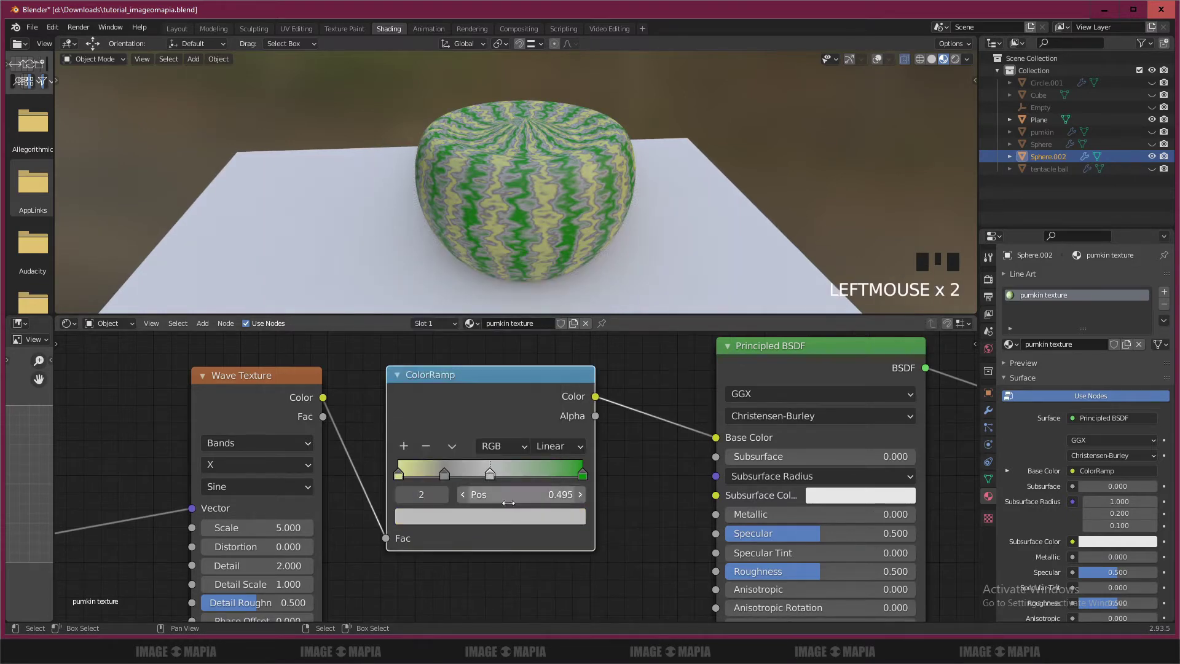
# Step: Darken the green stop's value in the colour picker for deeper pumpkin-like greens
pyautogui.click(505, 523)
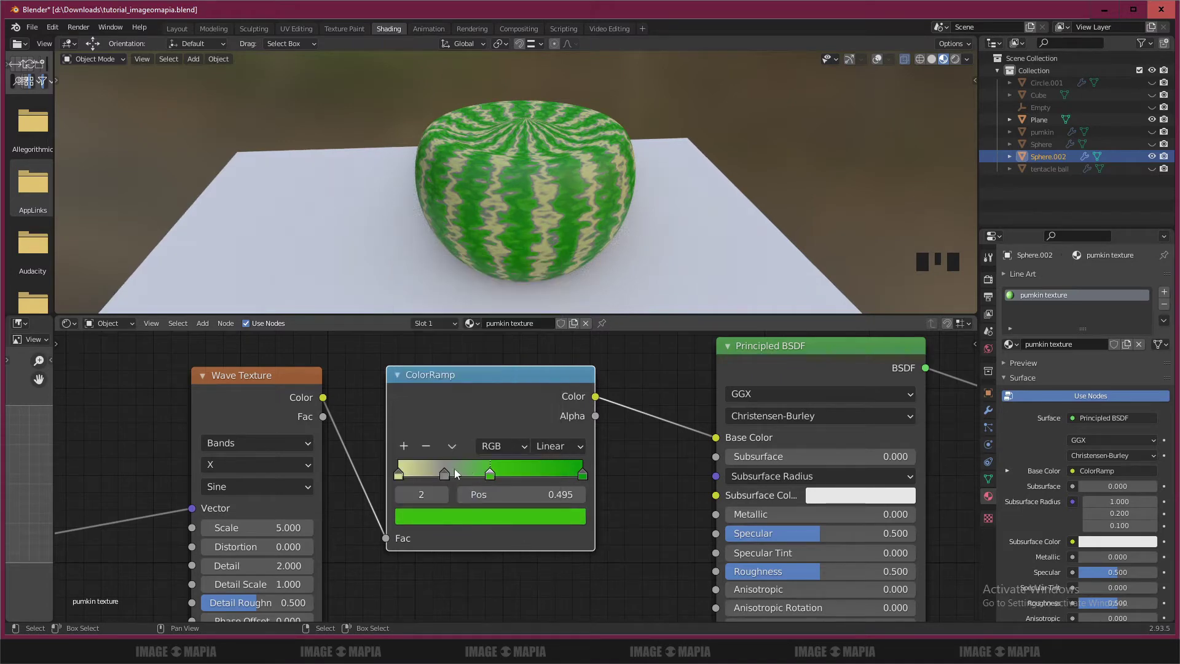
pyautogui.moveTo(448, 478); pyautogui.dragTo(469, 511)
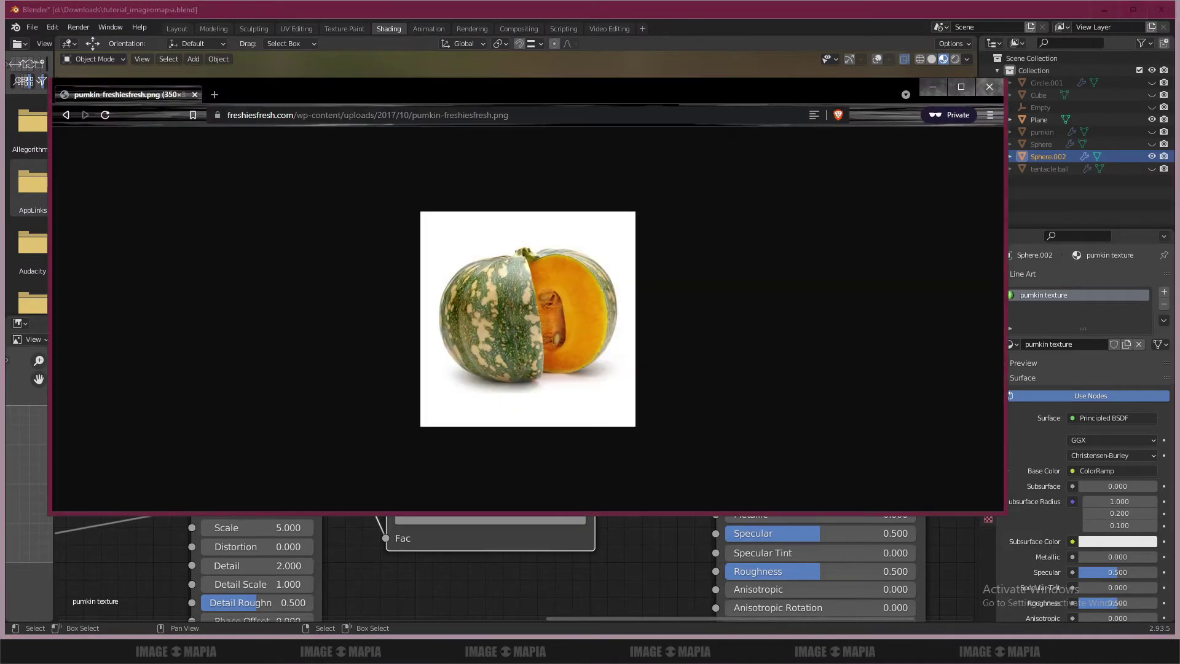
pyautogui.moveTo(445, 472); pyautogui.dragTo(456, 491)
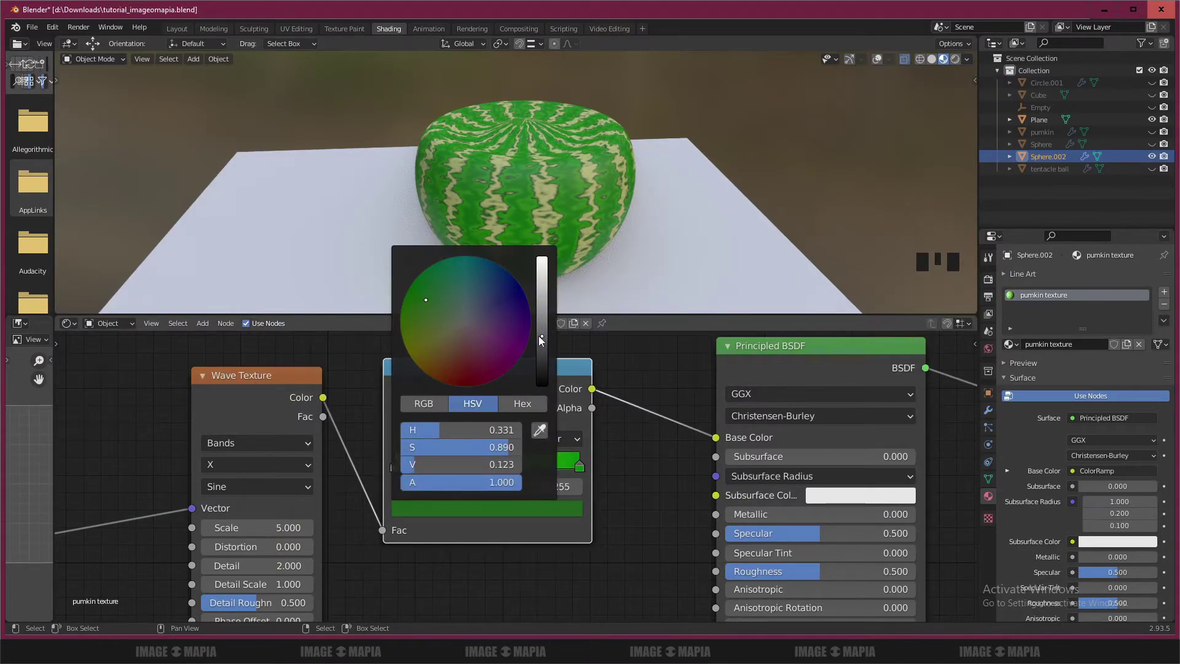
pyautogui.moveTo(490, 472); pyautogui.dragTo(499, 478)
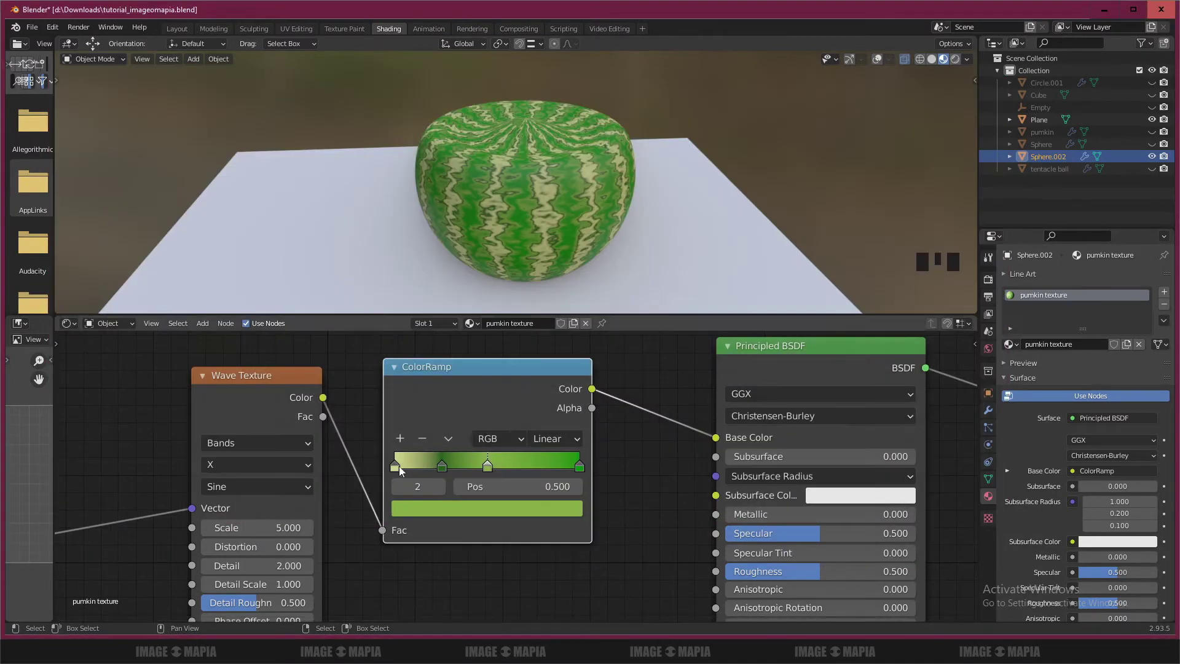
# Step: Give the first ramp stop a warm yellow-orange tan colour
pyautogui.click(398, 472)
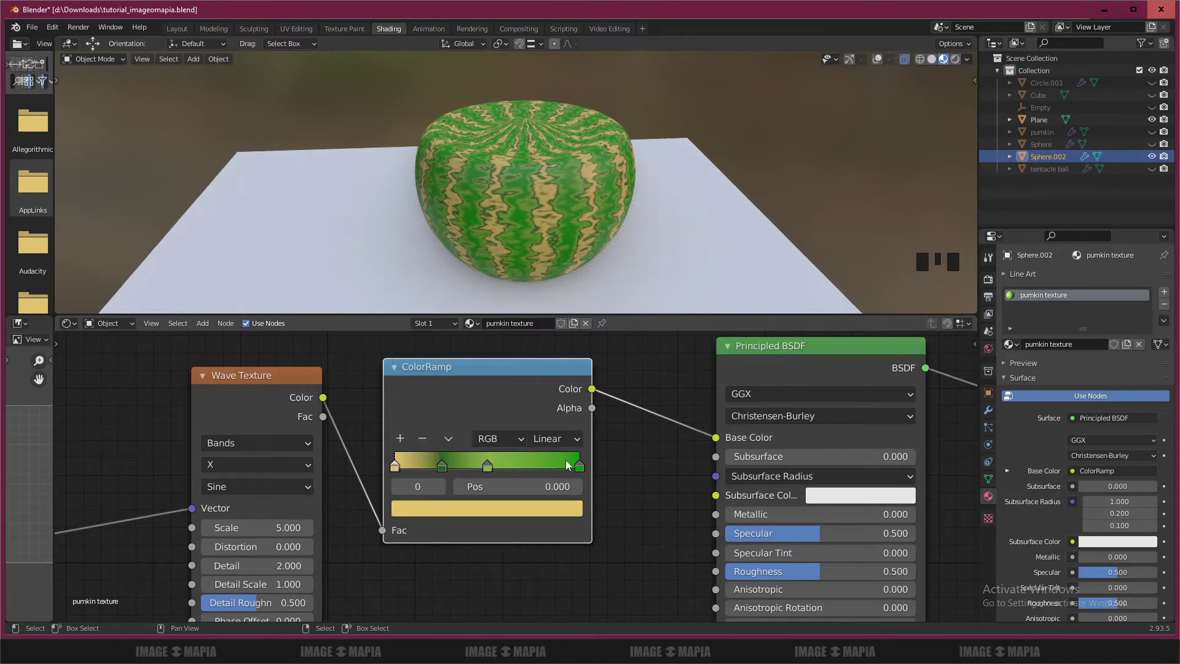
pyautogui.moveTo(582, 470); pyautogui.dragTo(502, 476)
# Step: Reposition the middle ramp stops around 0.555 to sharpen the green-and-tan stripes
pyautogui.moveTo(513, 469); pyautogui.dragTo(444, 472)
pyautogui.click(513, 474)
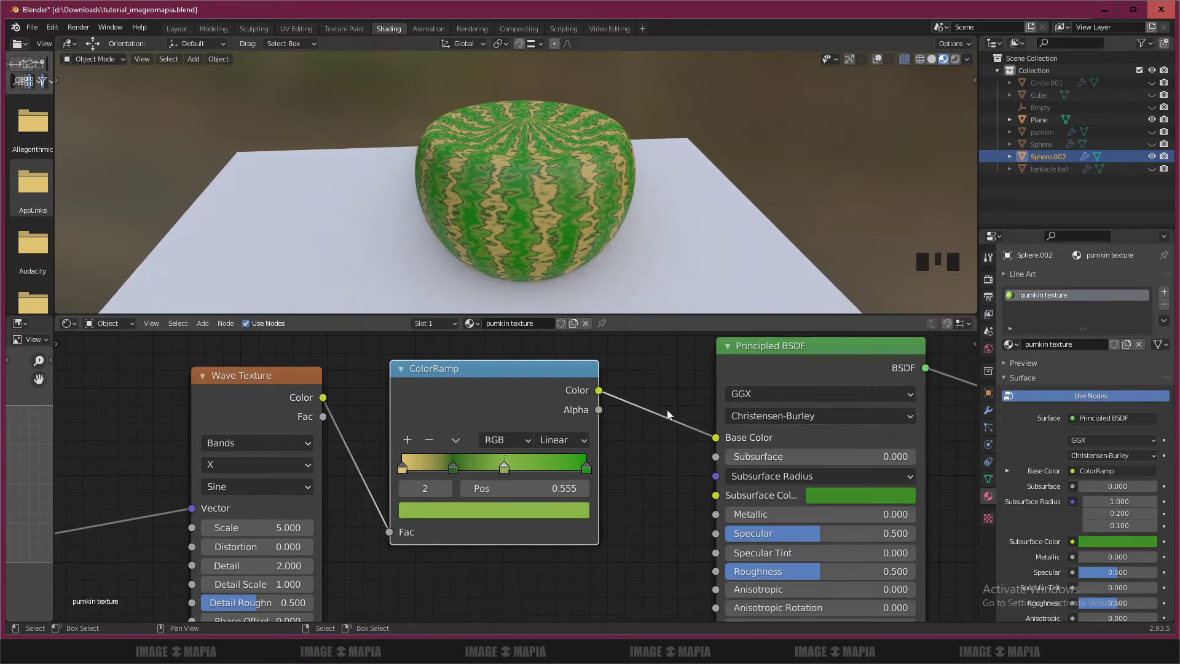
pyautogui.moveTo(699, 493); pyautogui.dragTo(597, 447)
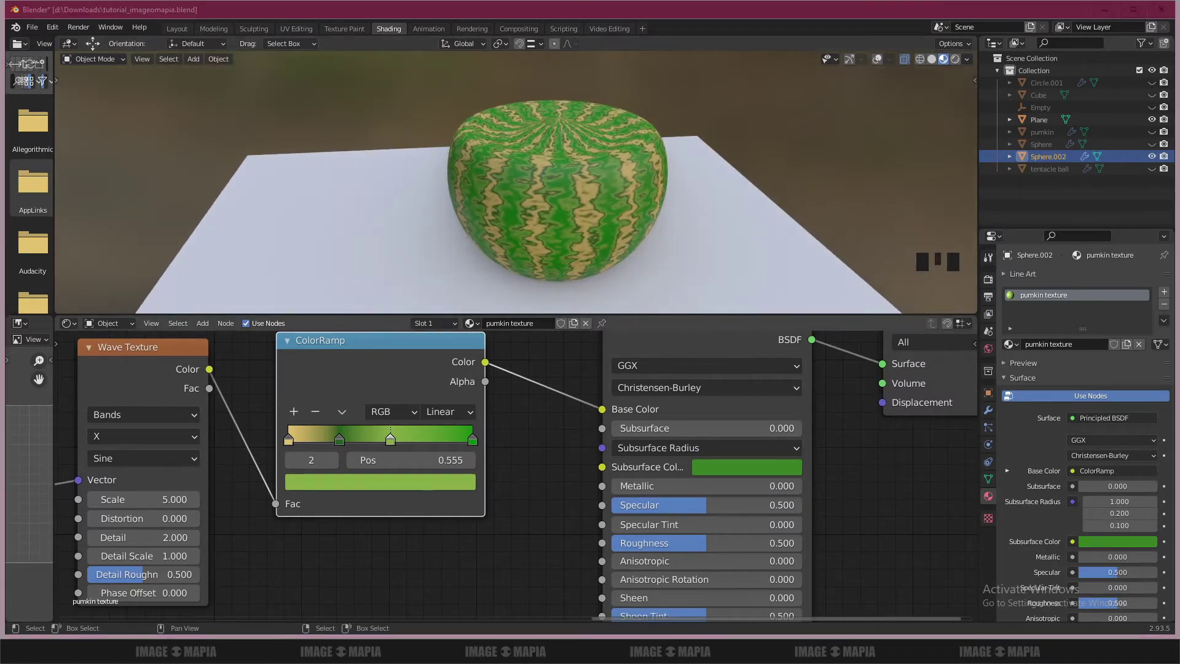